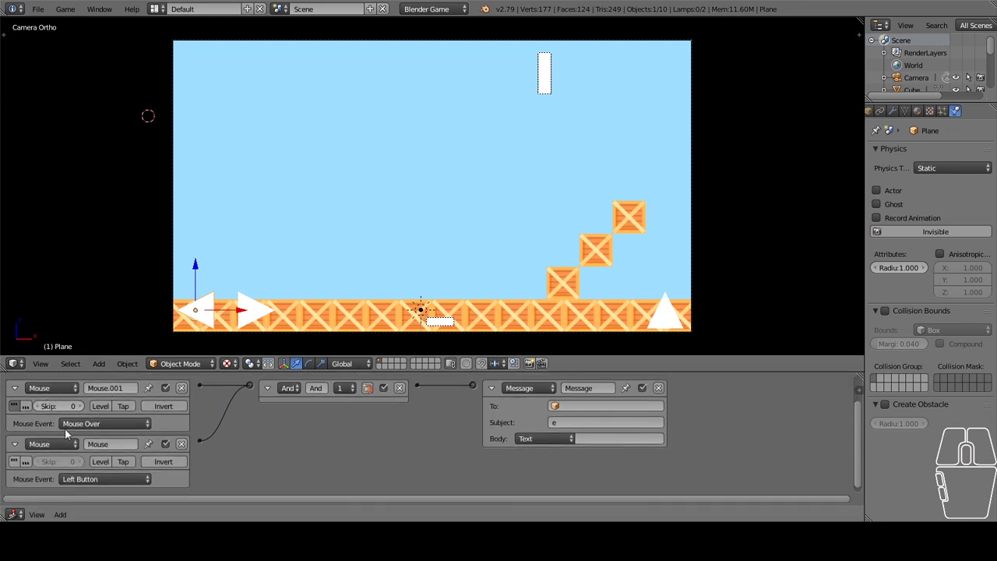
Pan the logic bricks so their headers come into view
middle_click(390, 419)
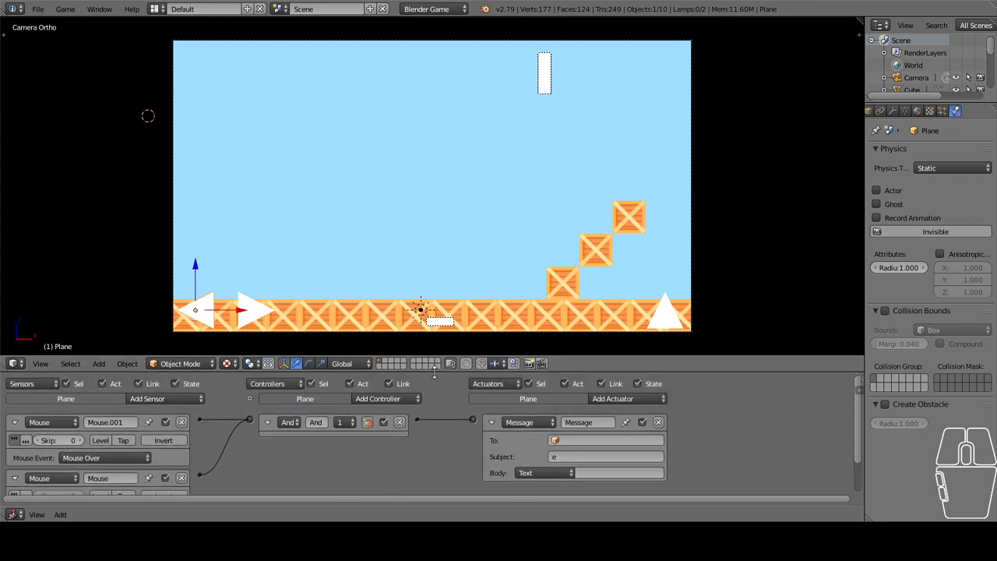
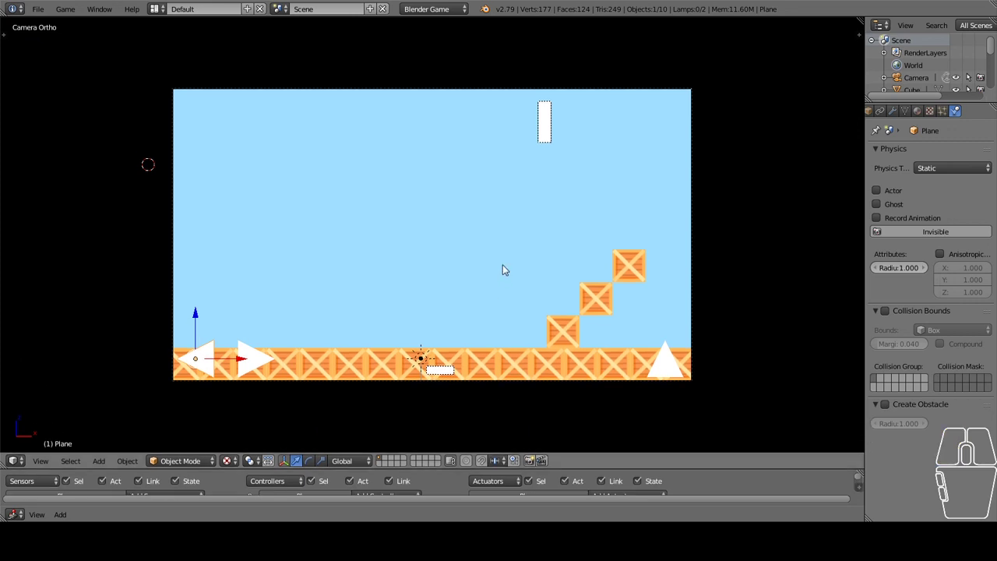
scroll("up", 3)
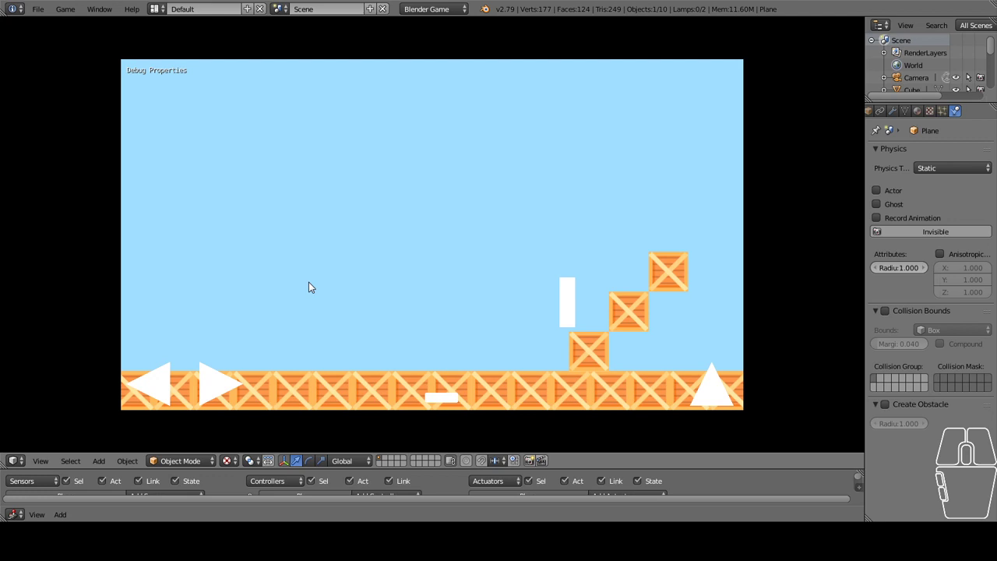
left_click(164, 379)
left_click(164, 379)
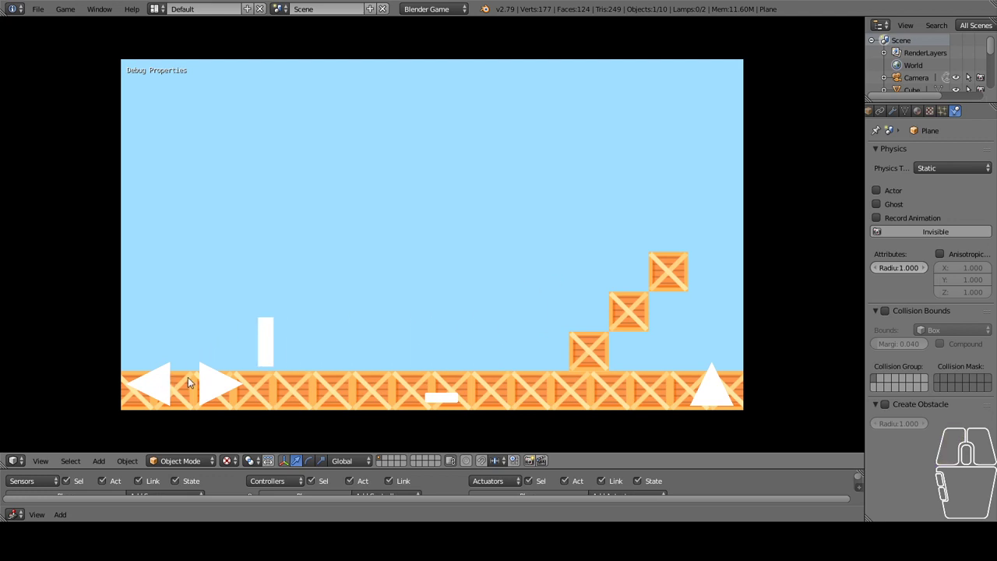
left_click(211, 383)
left_click(171, 382)
left_click(212, 384)
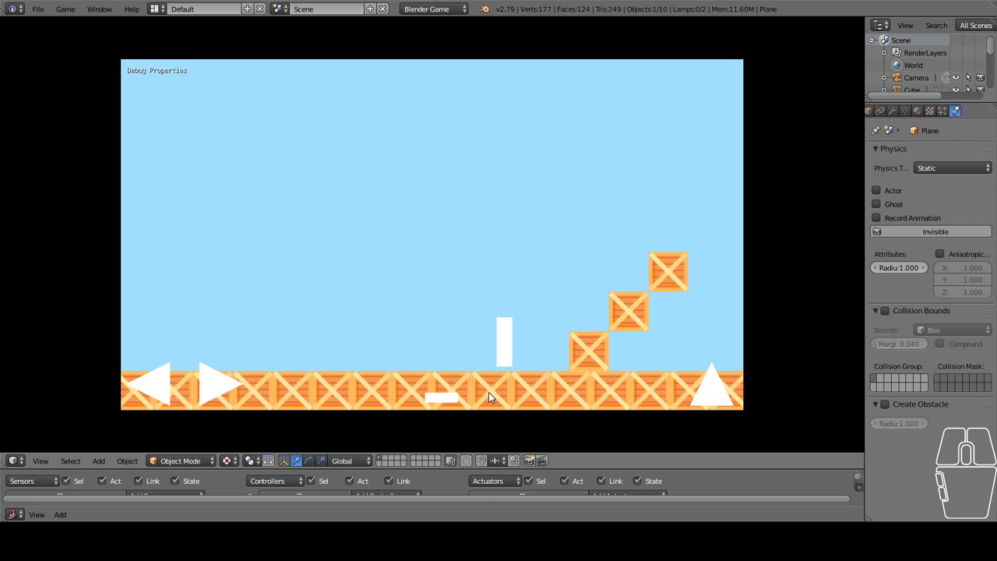
left_click(467, 397)
left_click(459, 398)
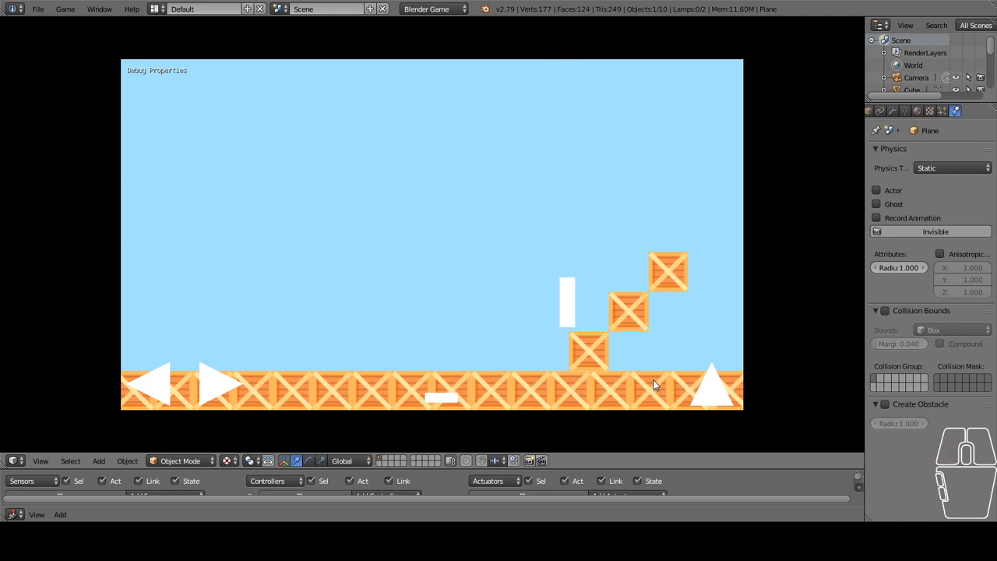
left_click(707, 385)
left_click(707, 385)
double_click(708, 386)
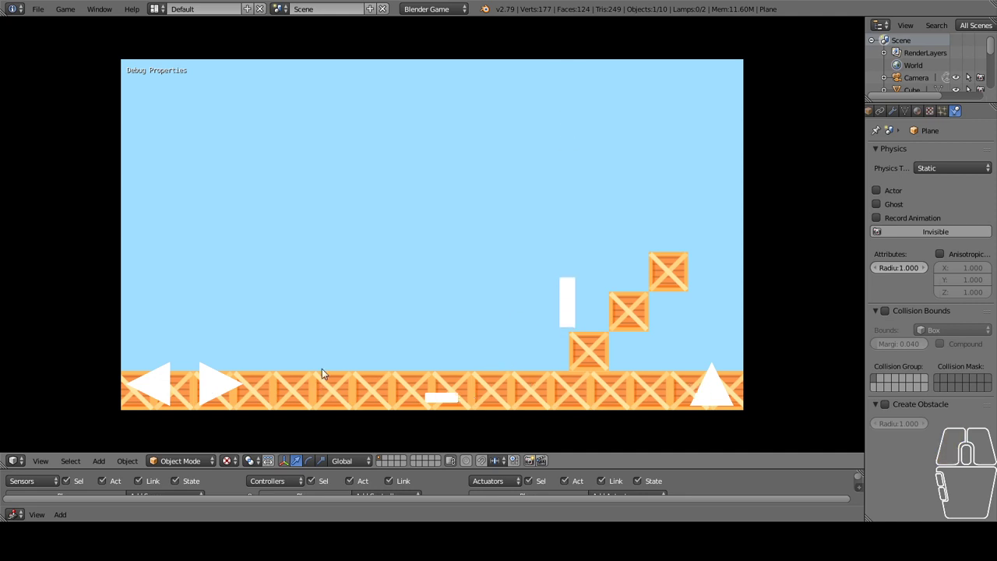
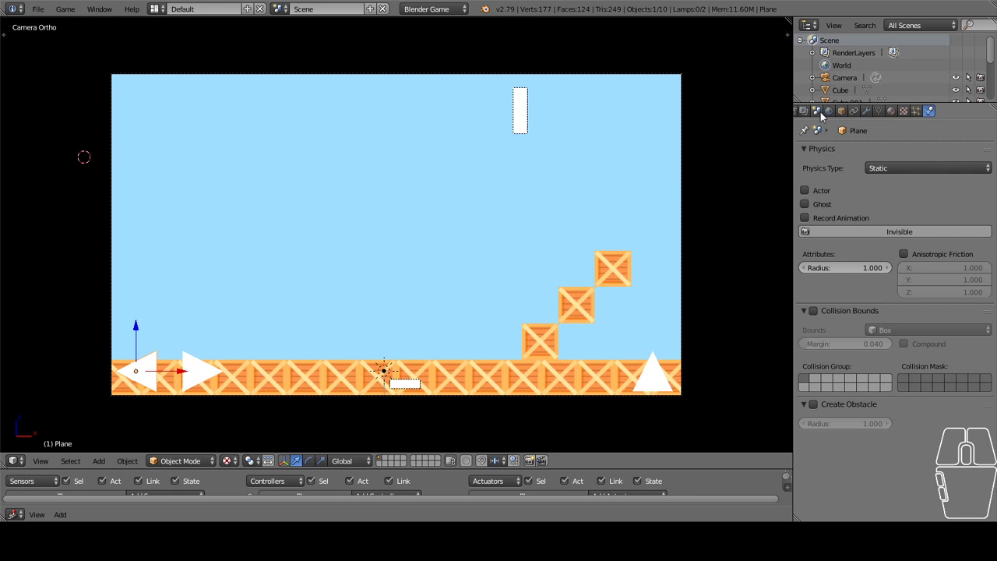
Show the Render settings with the Embedded and Standalone Player panels
left_click(832, 114)
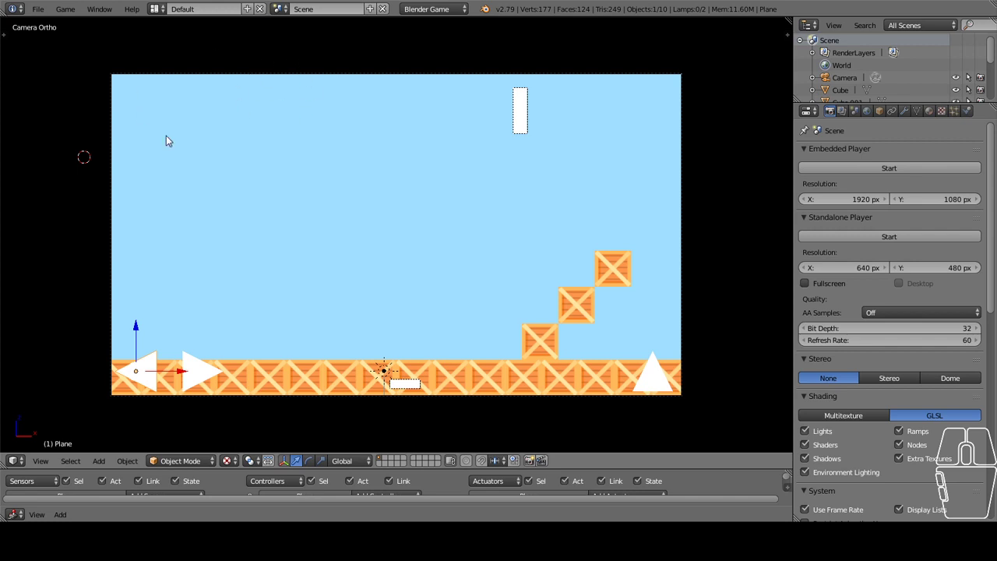
left_click(824, 242)
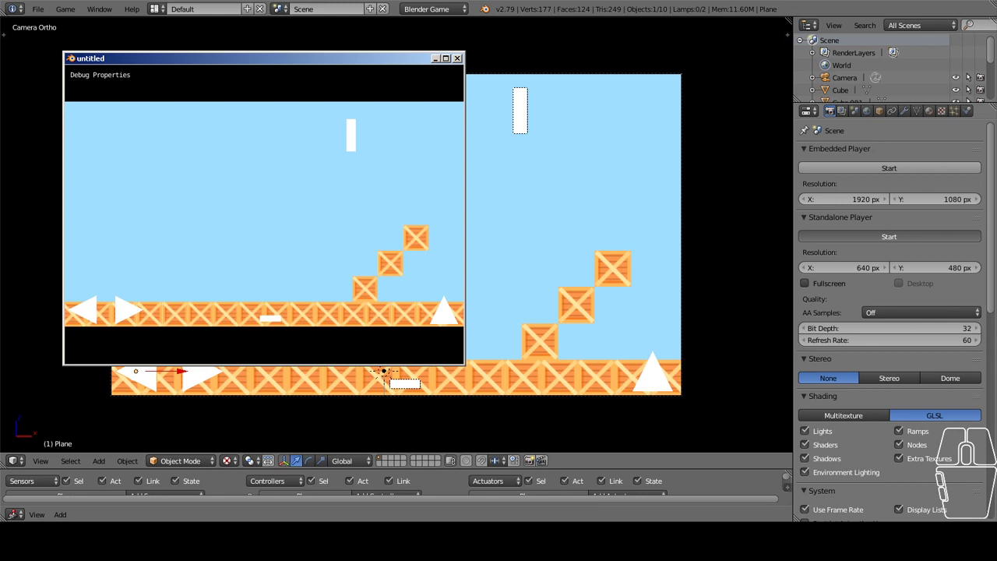
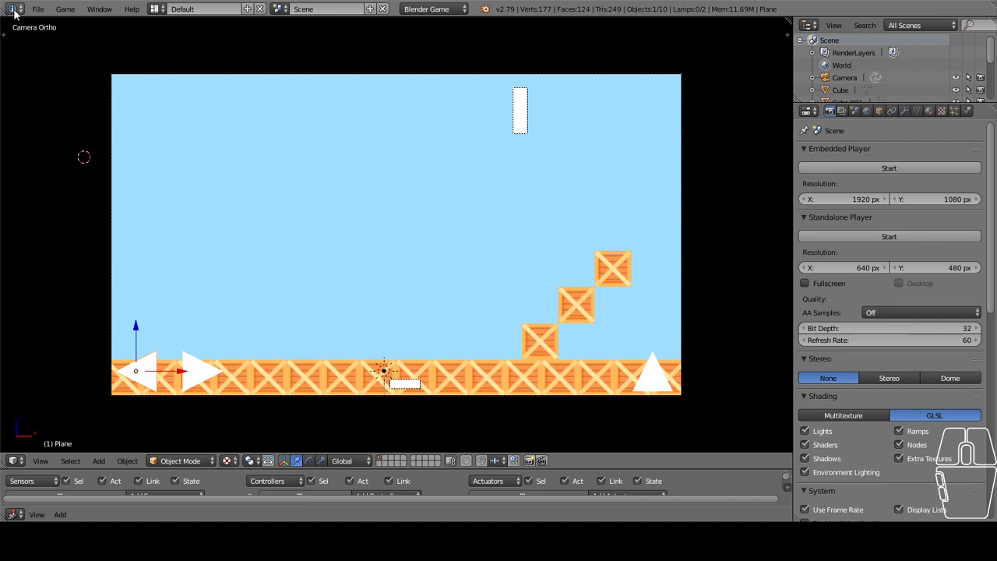
Start Save As, browse to the Desktop and ready the file name field for a new .blend name
left_click(37, 11)
left_click(79, 121)
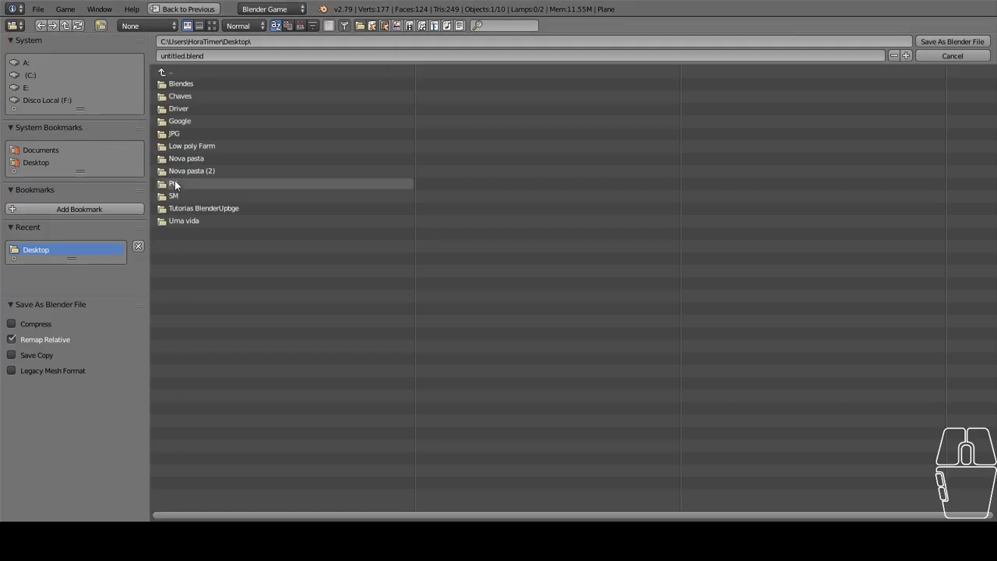
left_click(48, 170)
left_click(204, 63)
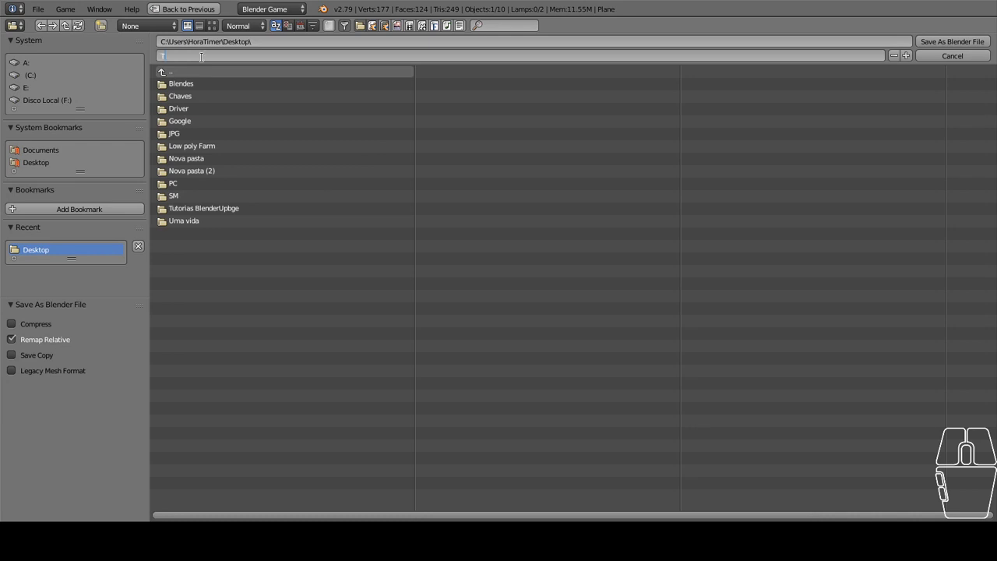
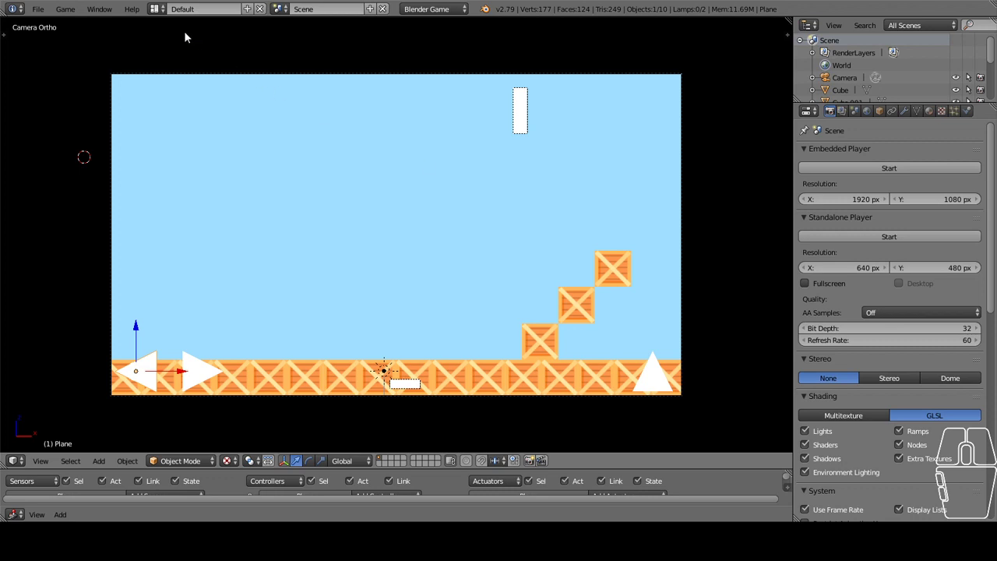
Change the viewport's material shading from GLSL to Multitexture via the N panel
left_click(45, 12)
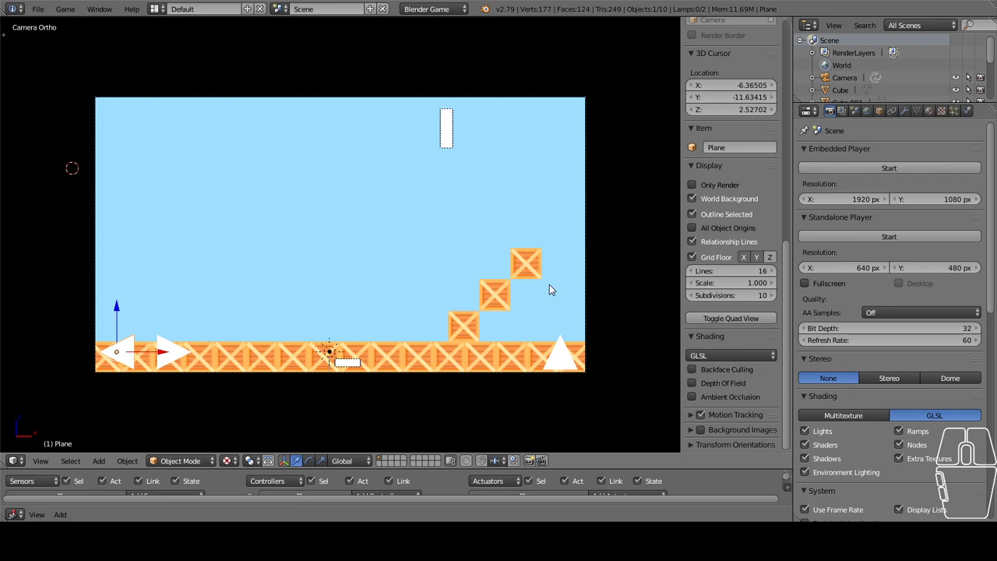
left_click(702, 361)
left_click(719, 347)
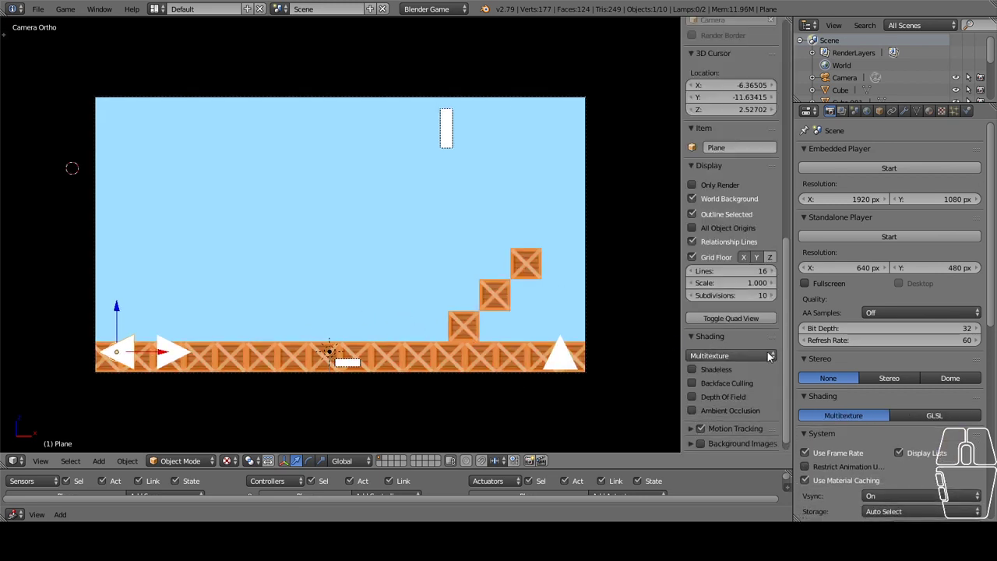
left_click(752, 355)
left_click(731, 335)
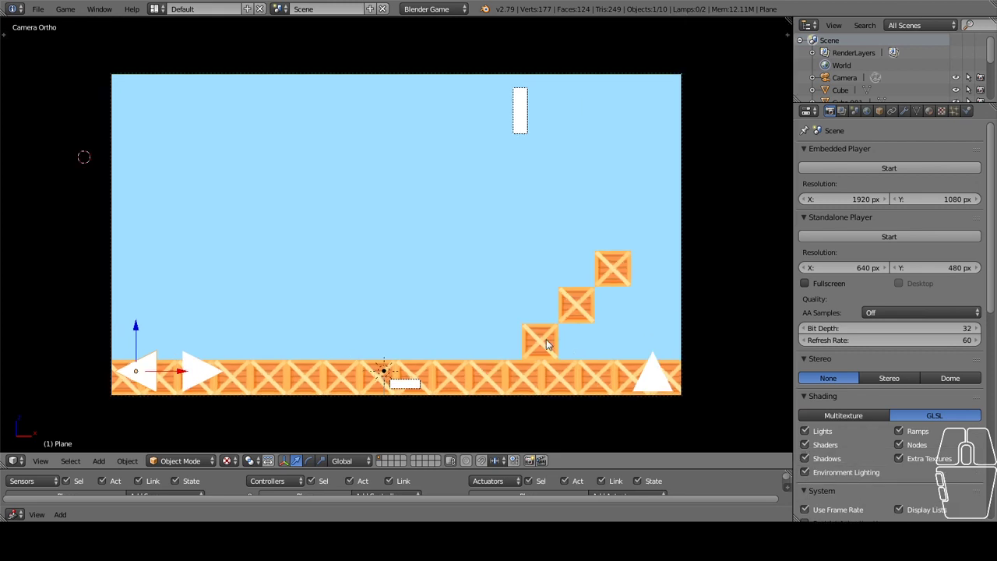
Zoom and pan until the camera frame of the crate level sits large and centred
middle_click(550, 342)
middle_click(549, 339)
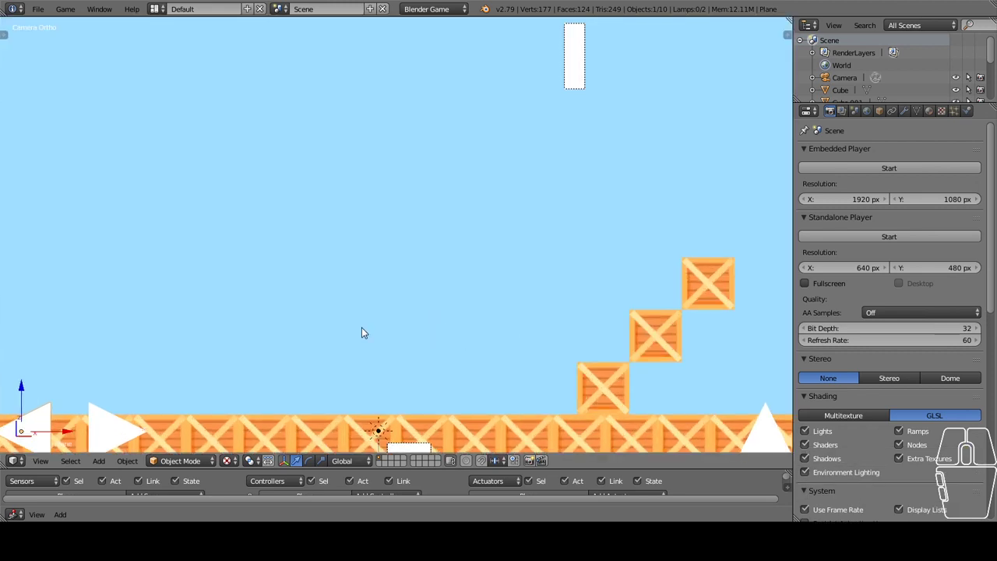
middle_click(424, 301)
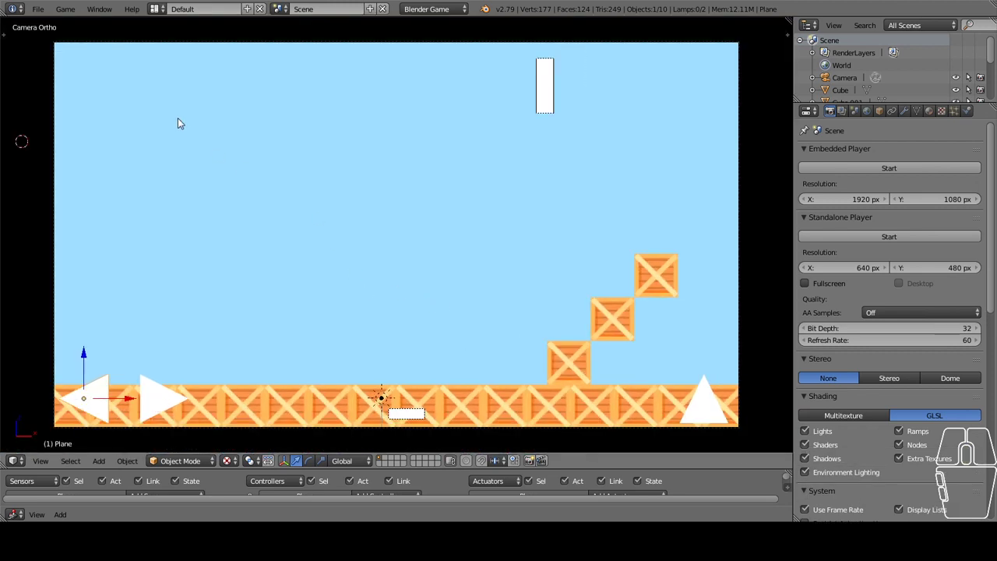